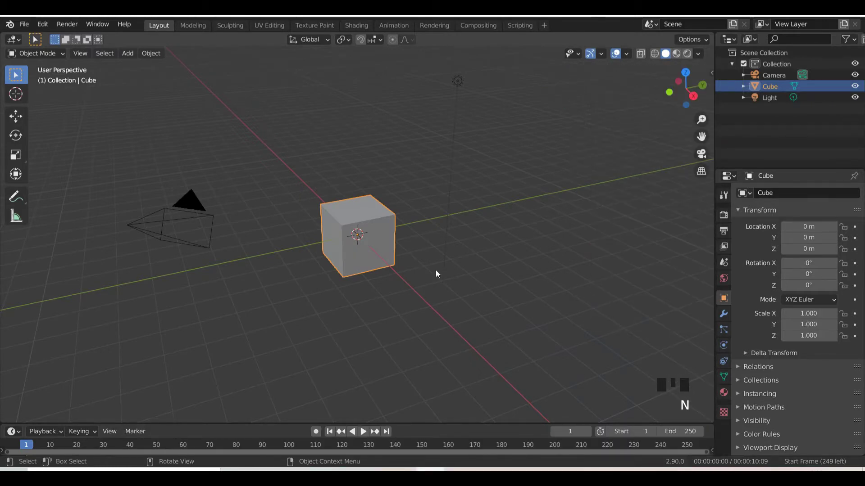
Delete the default camera, light and cube, then add a fresh cube as the only object.
click(490, 248)
key(a)
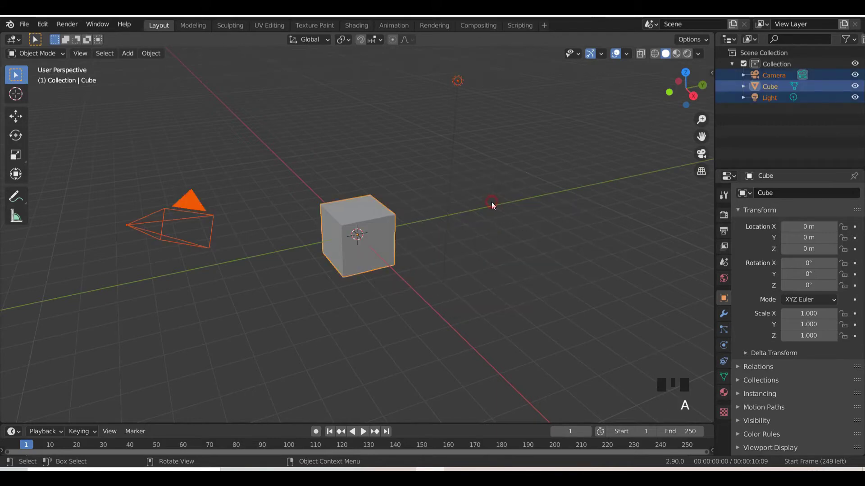
key(x)
key(shift+a)
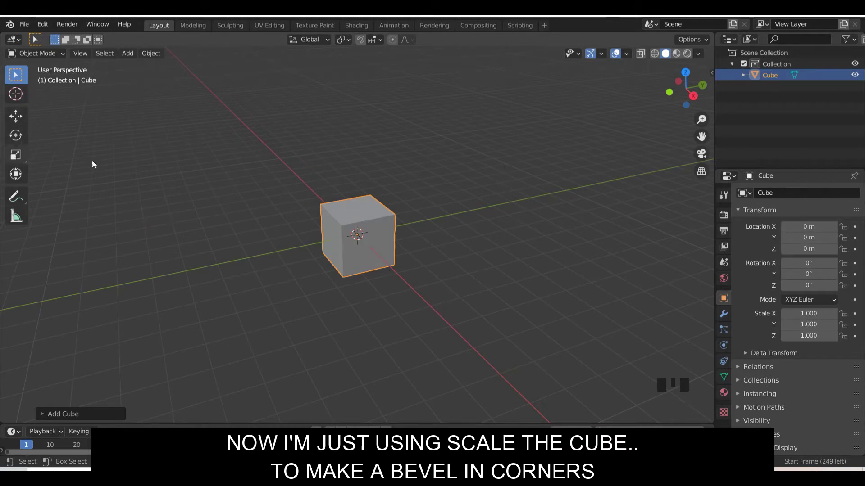
Scale the cube along X to about 3.75, widen it along Y and flatten it along Z into a slab.
key(s)
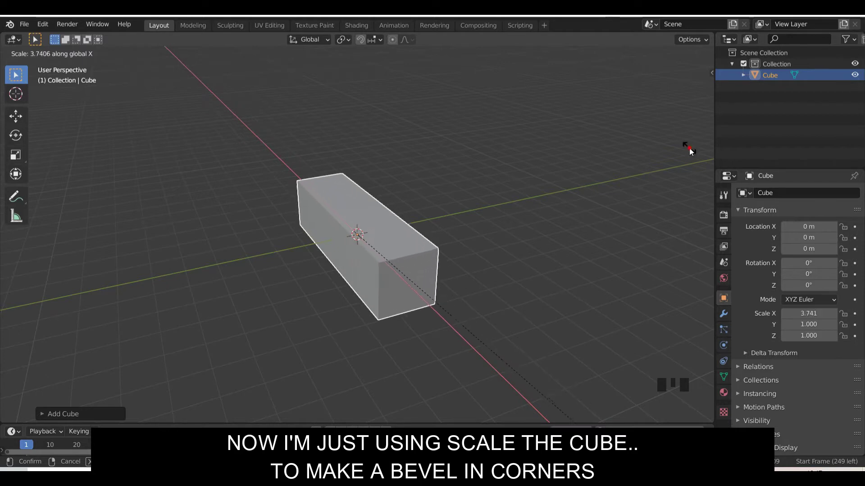
key(s)
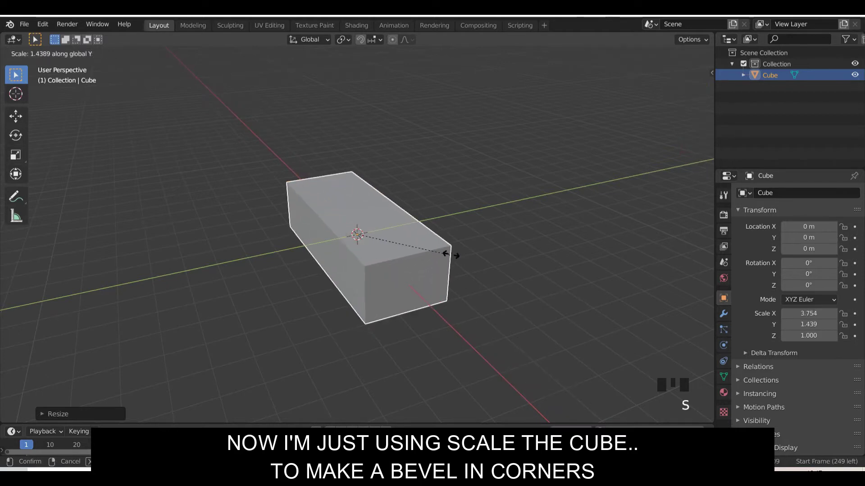
key(s)
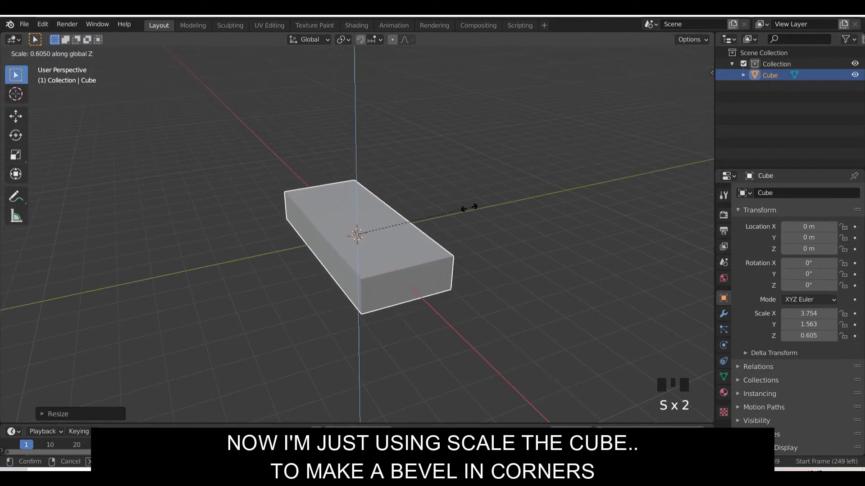
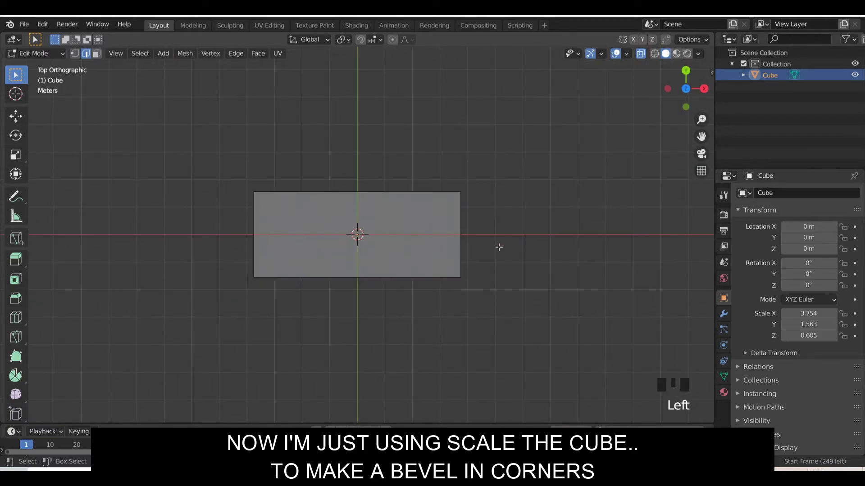
Bevel the slab's four vertical corner edges to about 0.587 m width with 2 segments.
key(ctrl+b)
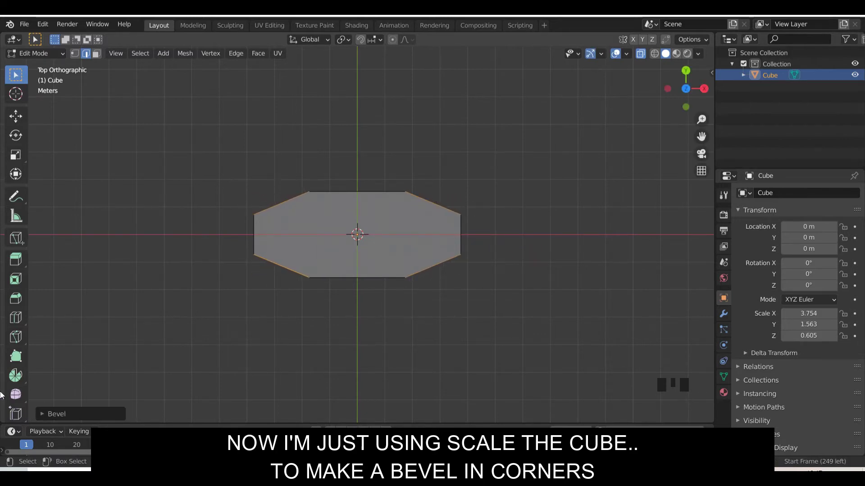
double_click(77, 403)
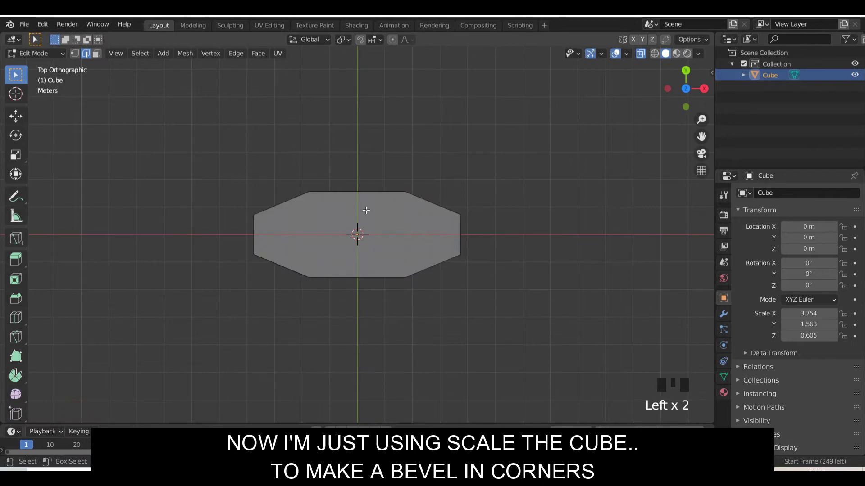
key(ctrl+z)
key(ctrl+z)
key(ctrl+b)
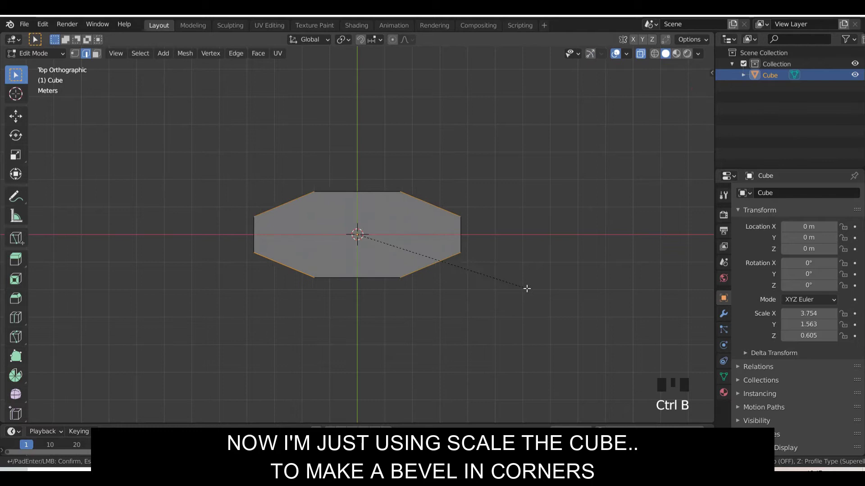
drag(95, 417, 213, 265)
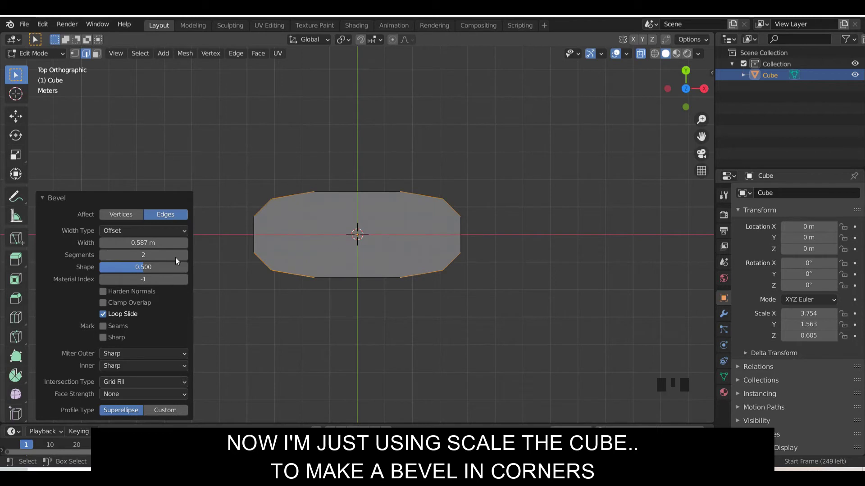
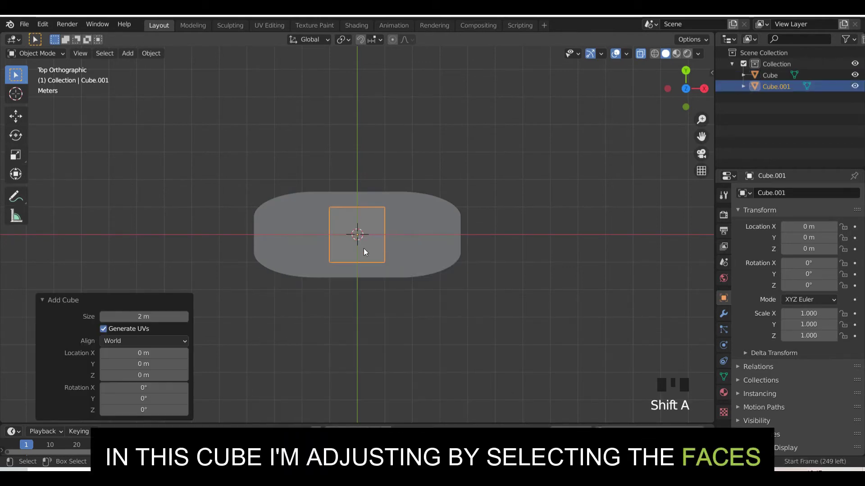
Move the new cube about 3.2 m along Y so it sits beside the rounded slab.
key(g)
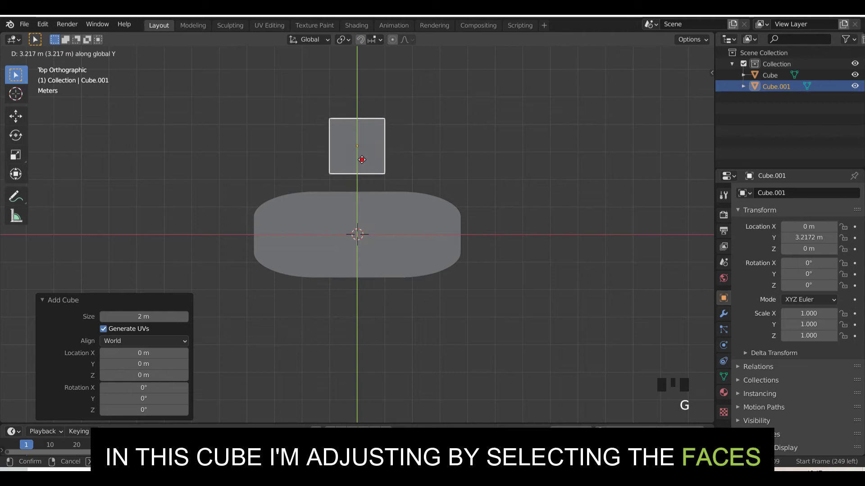
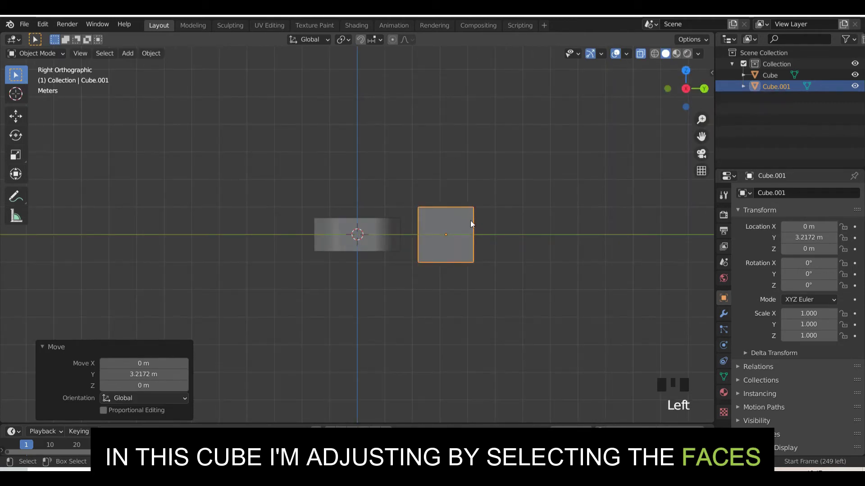
Extend both side faces of Cube.001 along Y and lower its top face along Z.
key(Tab)
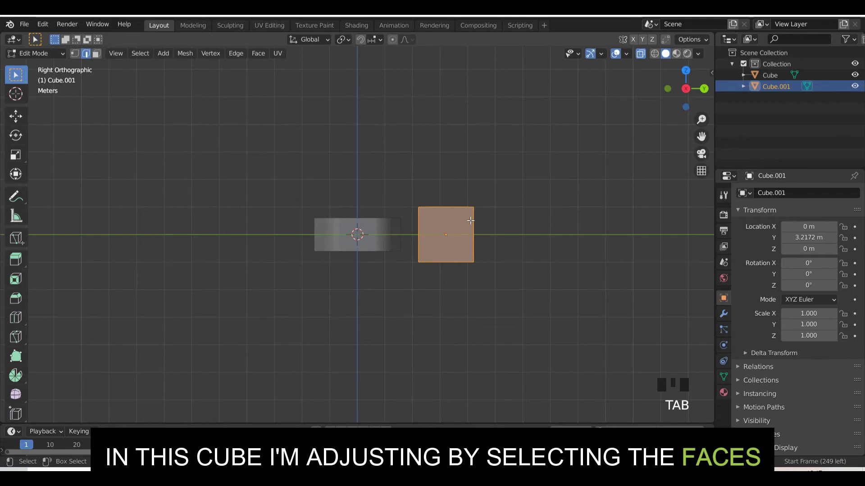
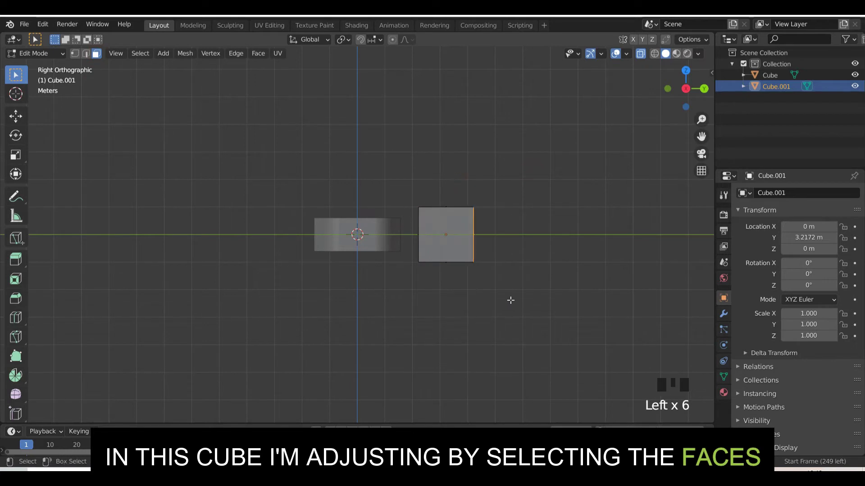
key(g)
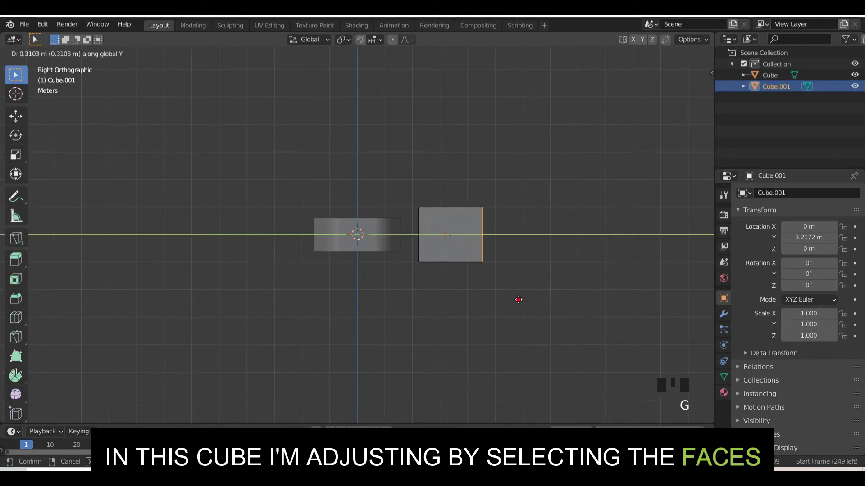
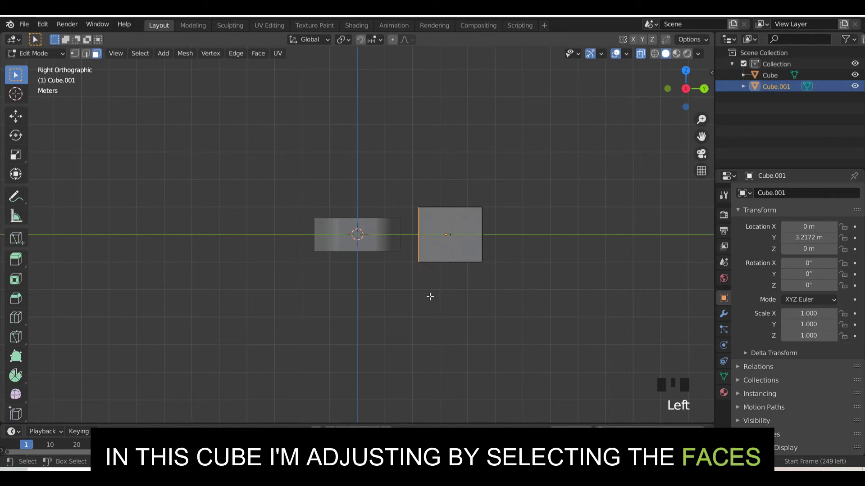
key(g)
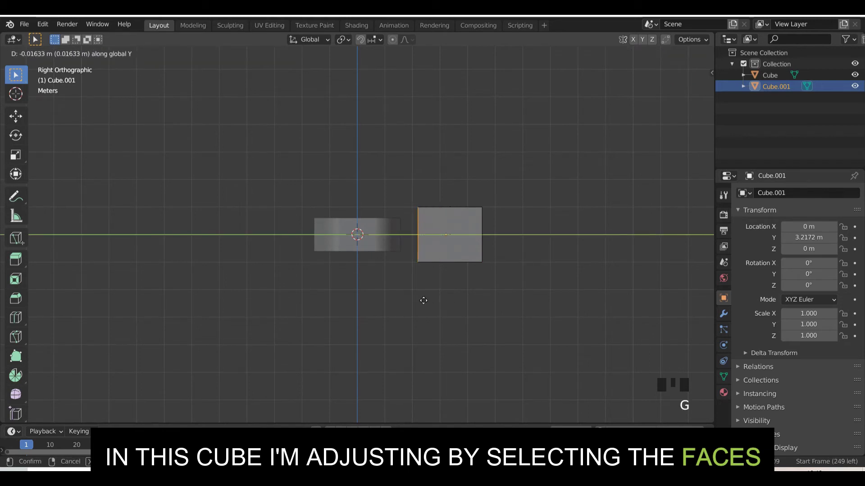
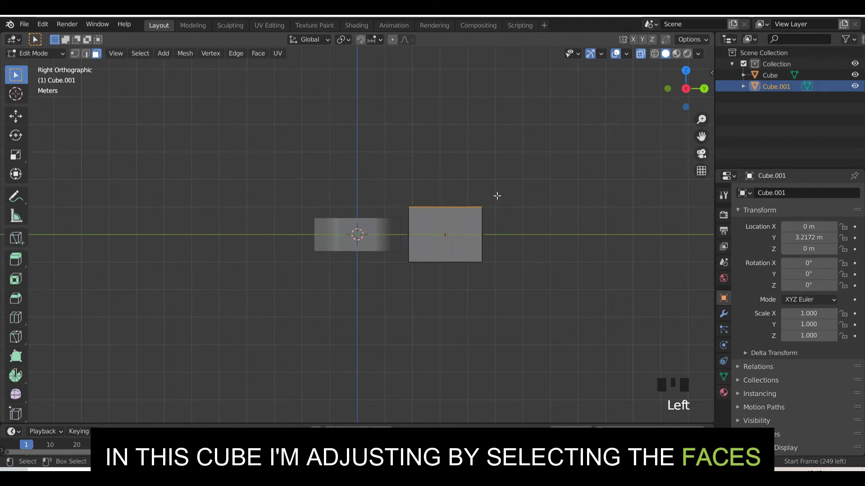
key(f)
key(g)
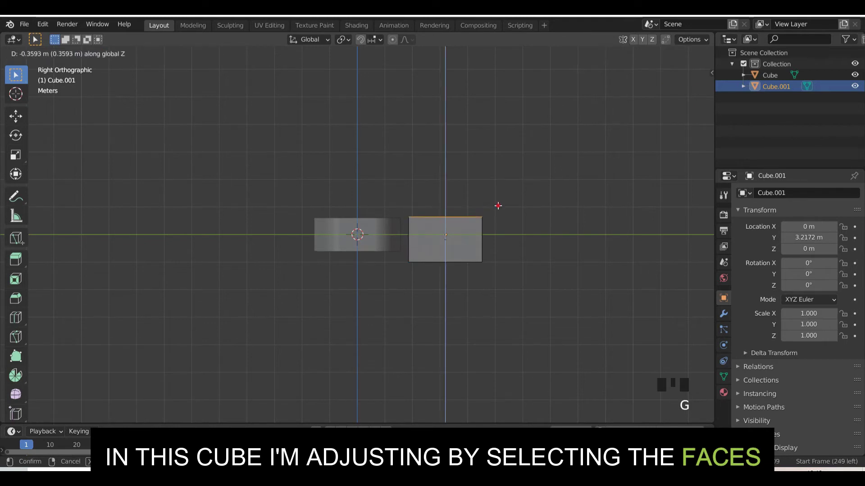
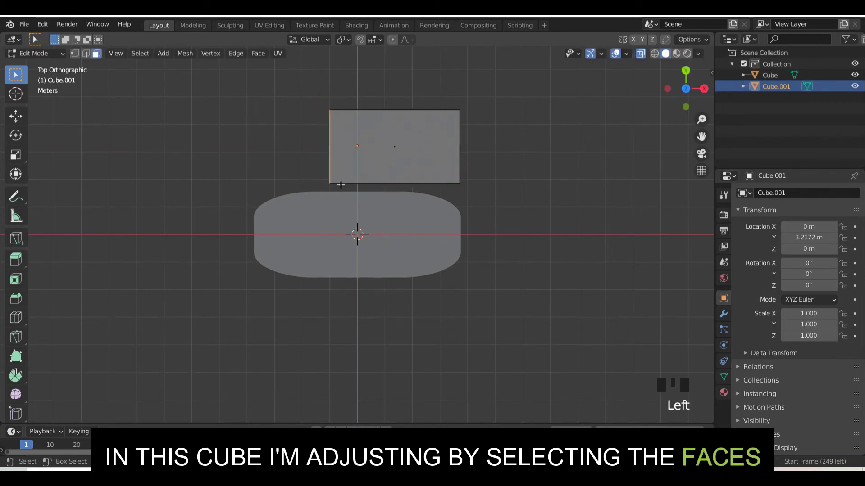
Stretch the block's end face out along X so it runs the length of the slab.
key(g)
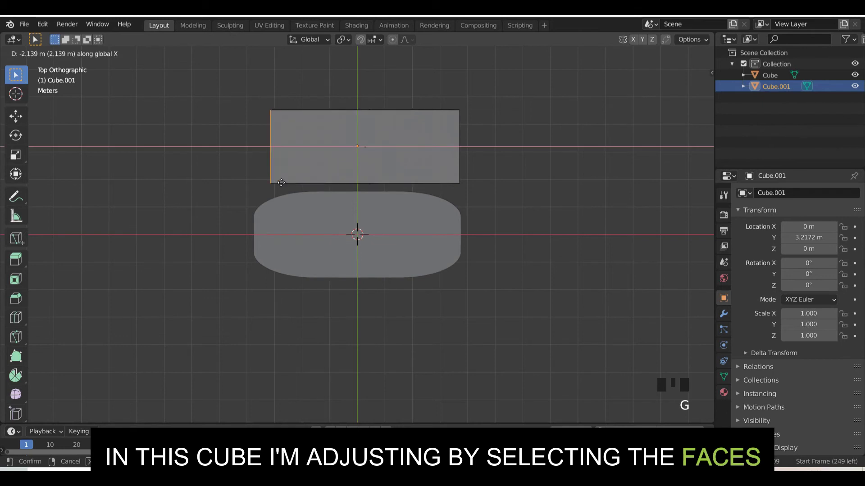